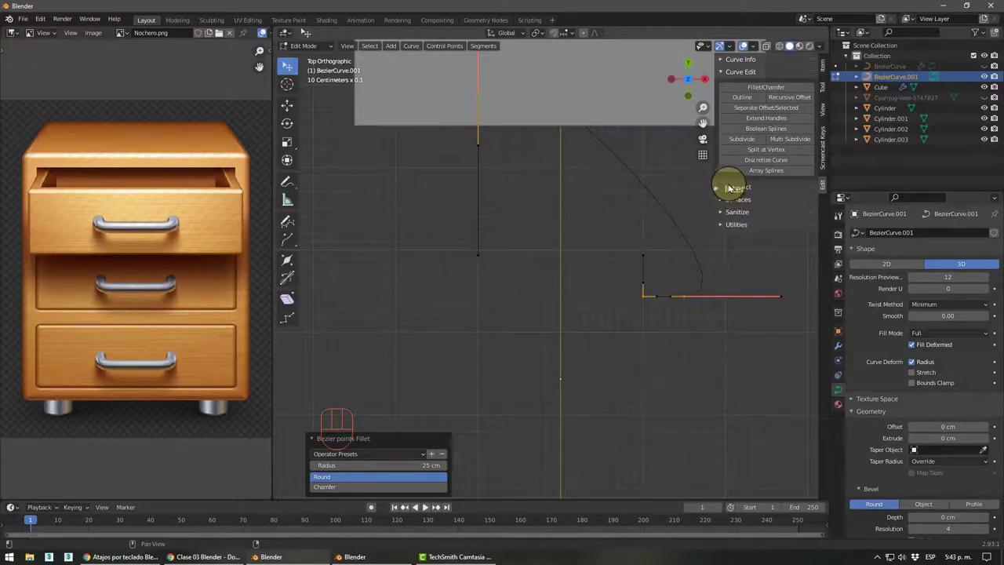
- Explore the Curve Info panel values in the sidebar, then collapse the section
click(727, 187)
click(728, 191)
click(729, 199)
drag(729, 200, 728, 214)
click(726, 213)
click(728, 212)
click(728, 225)
click(730, 226)
click(732, 61)
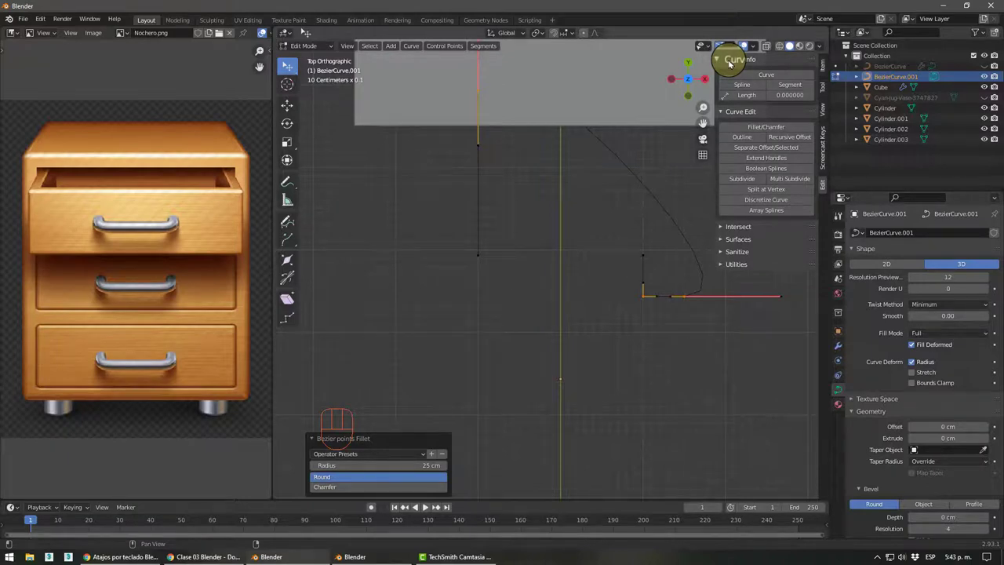
click(731, 60)
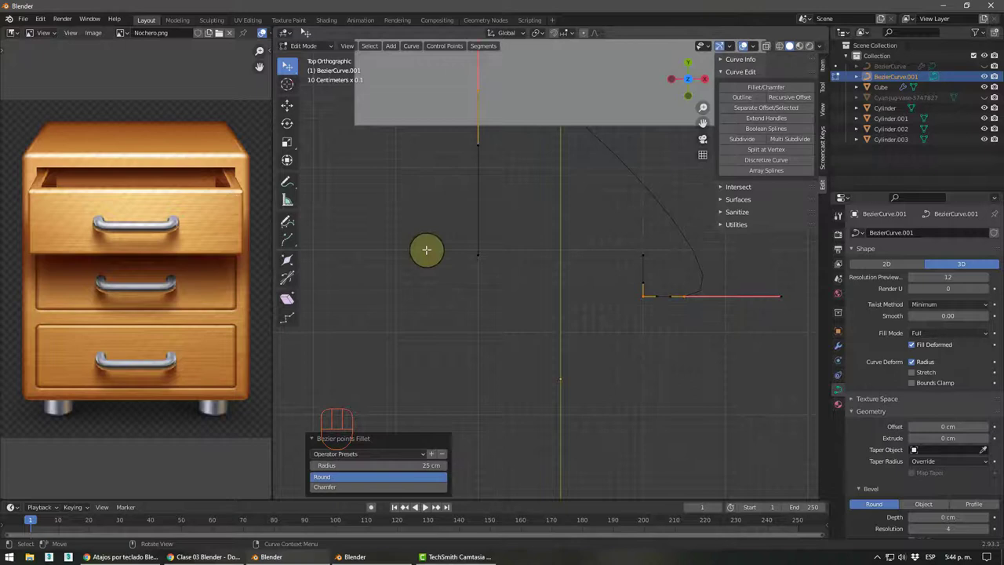
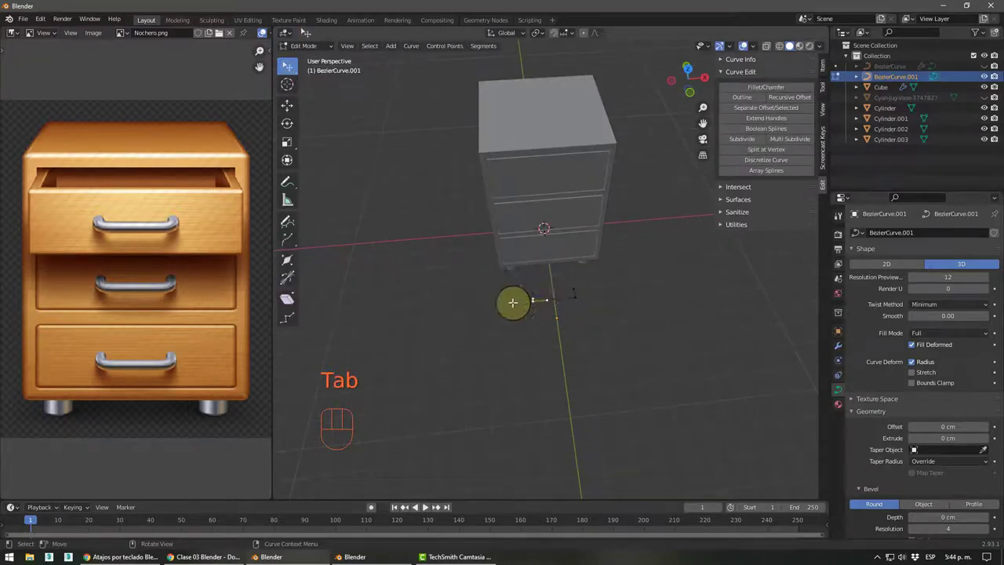
- Select all handle curve points and scale them, then shrink selected points to about half
key(ctrl+l)
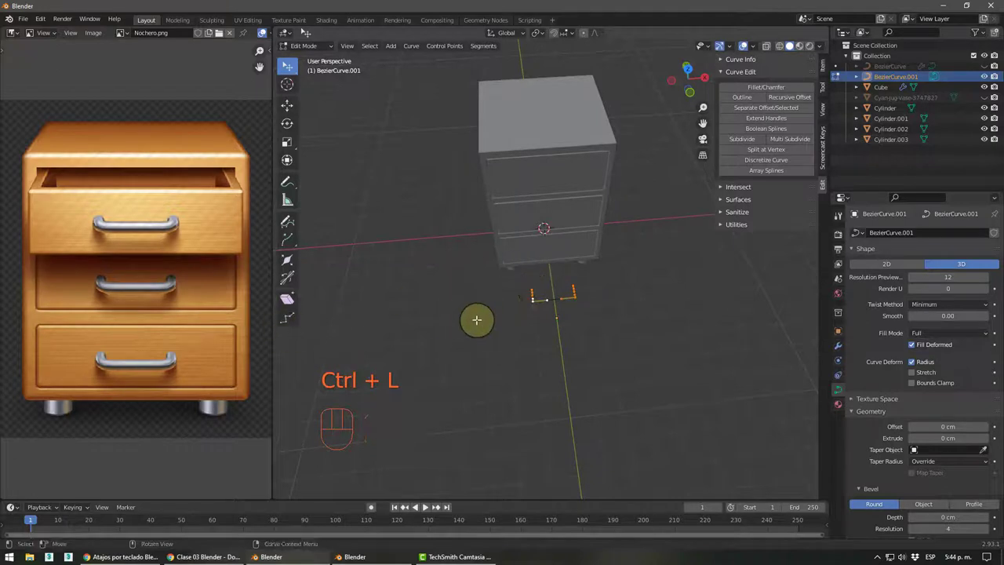
key(s)
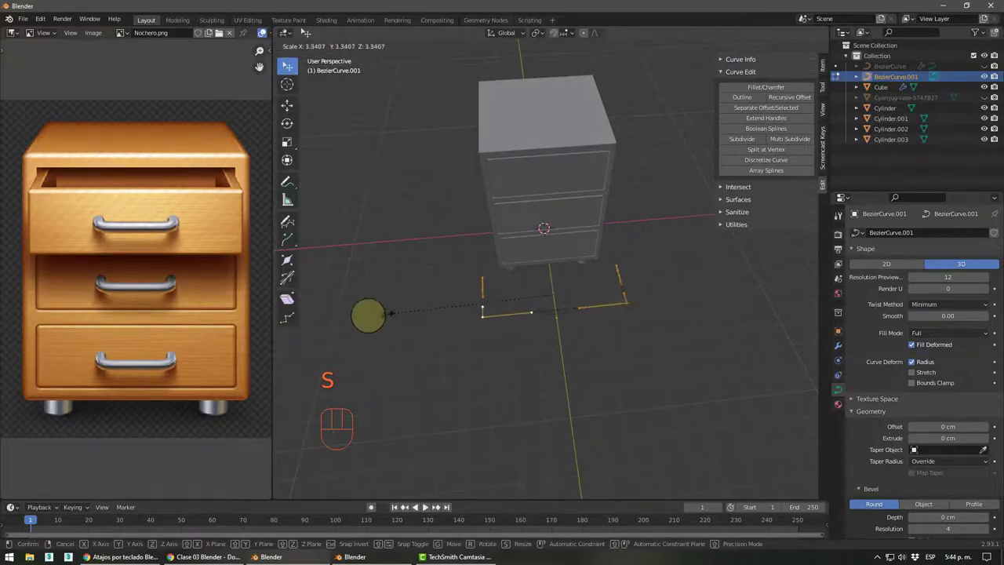
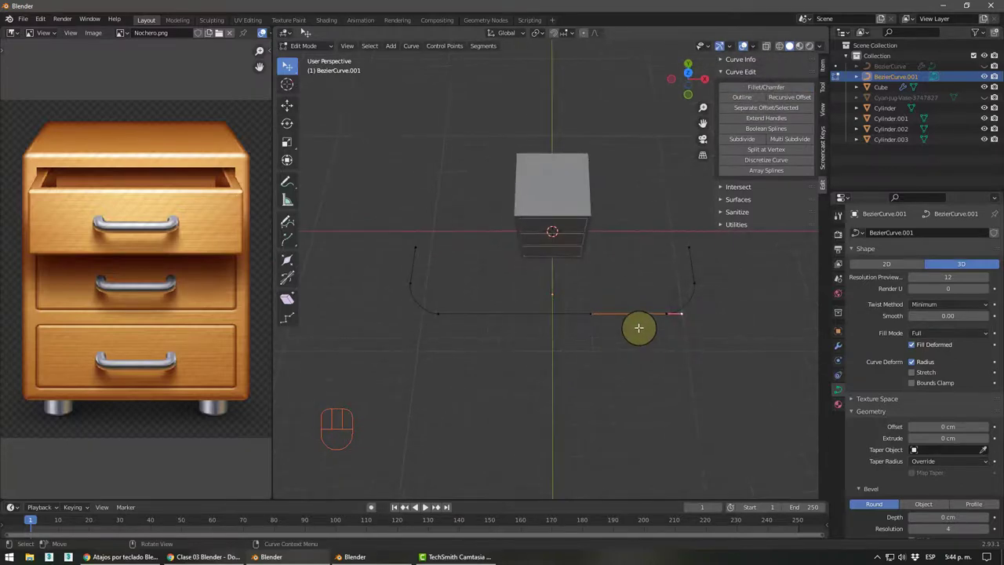
key(ctrl+l)
key(s)
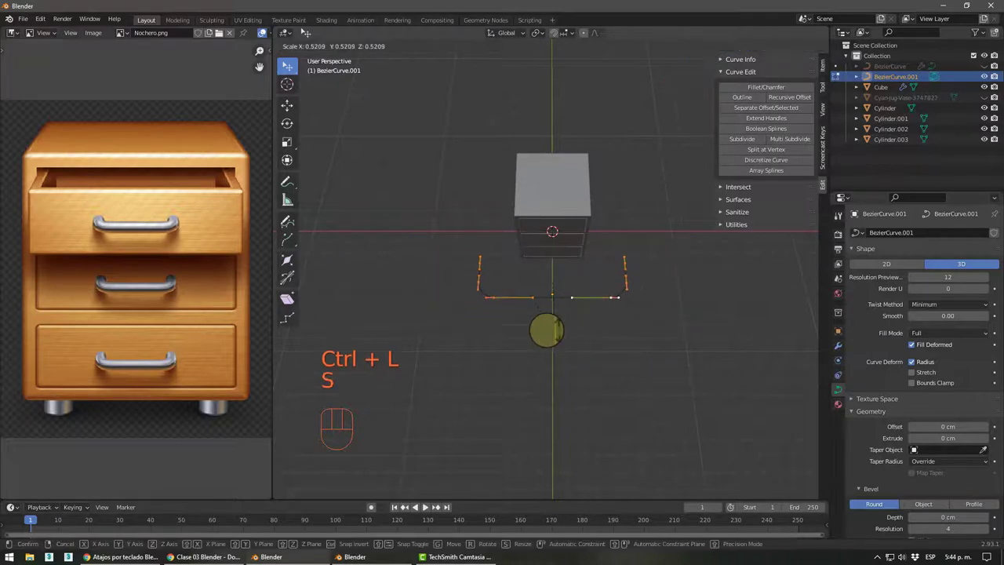
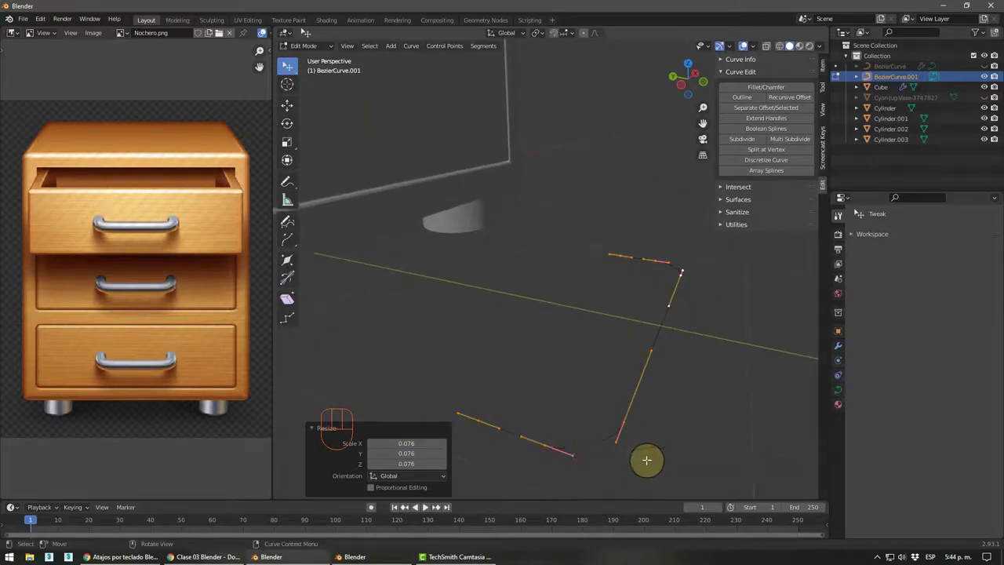
- Leave Edit Mode and raise the handle curve up to the top drawer's height
key(Tab)
drag(666, 464, 619, 337)
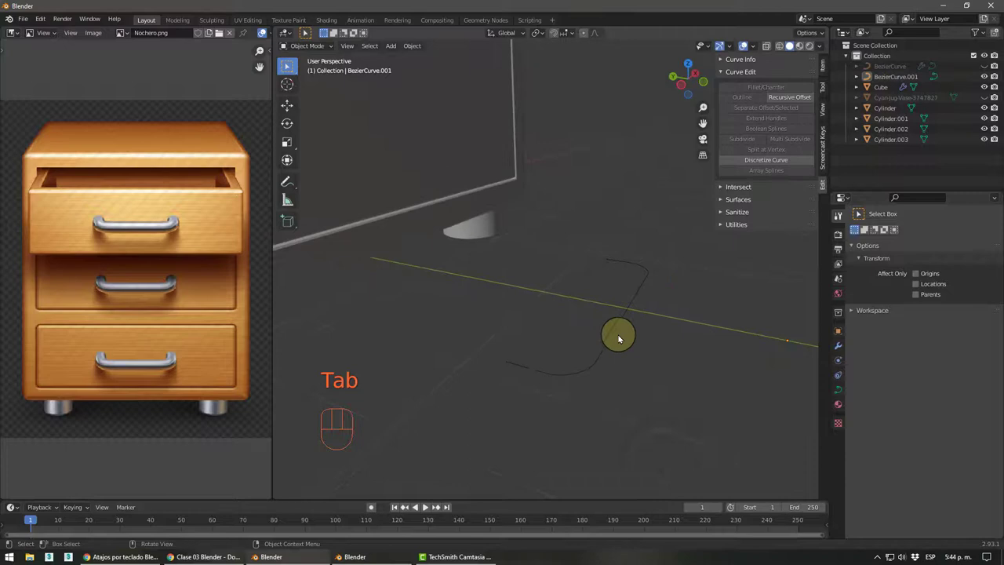
drag(595, 369, 562, 361)
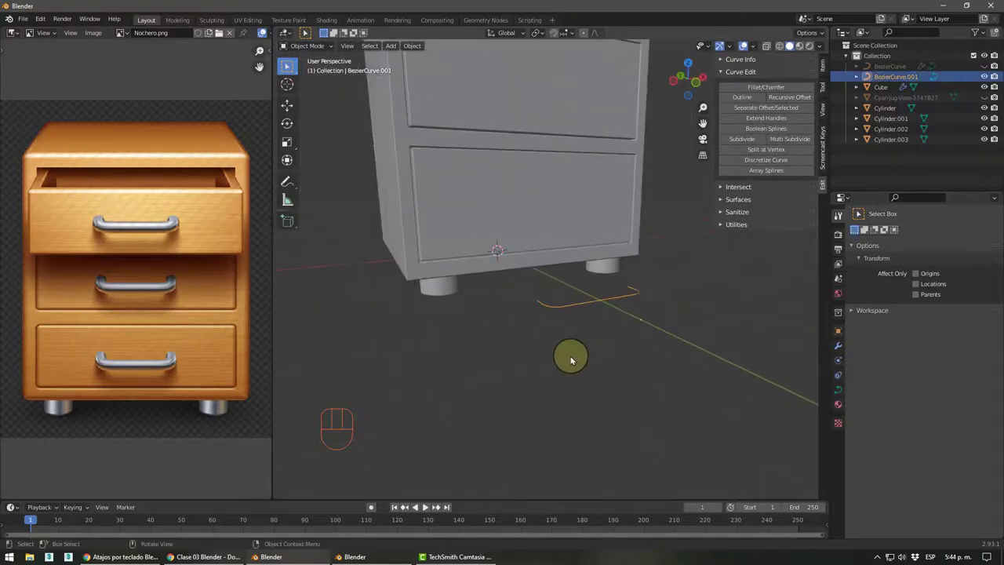
middle_click(585, 364)
drag(572, 354, 548, 359)
middle_click(564, 332)
middle_click(555, 345)
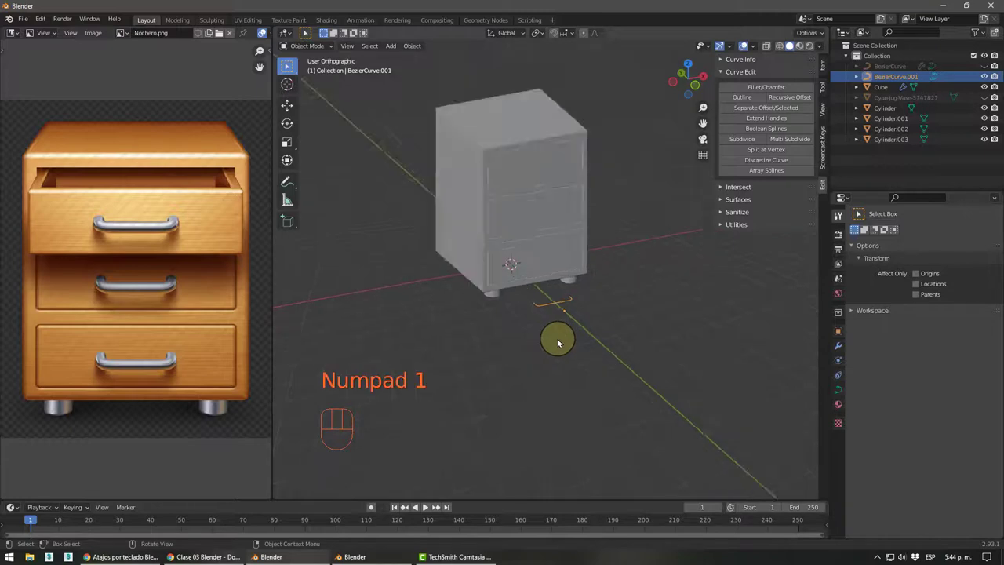
key(g)
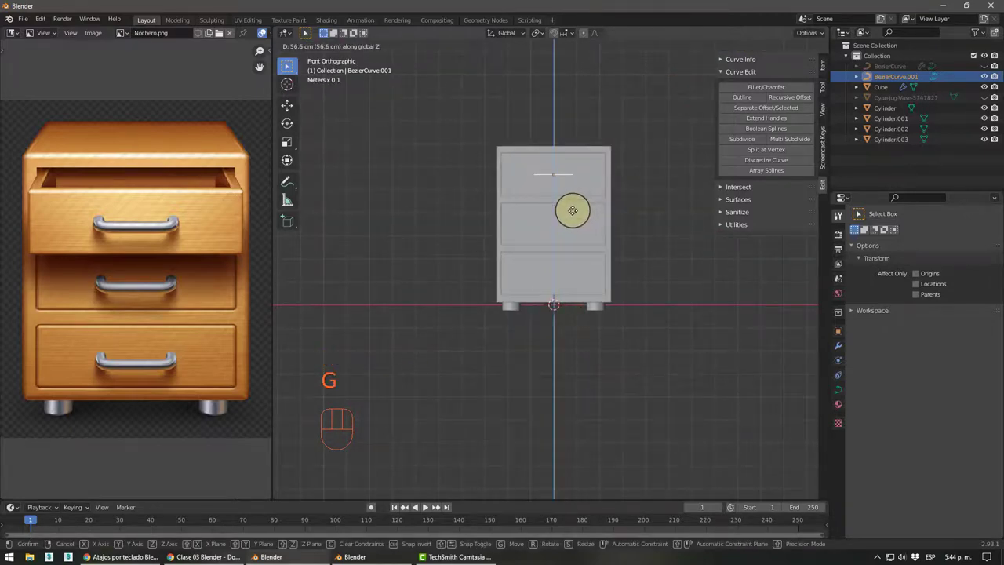
- From the top view, move the handle forward onto the drawer front
drag(657, 307, 618, 326)
middle_click(618, 326)
scroll(down, 3)
key(p)
key(;)
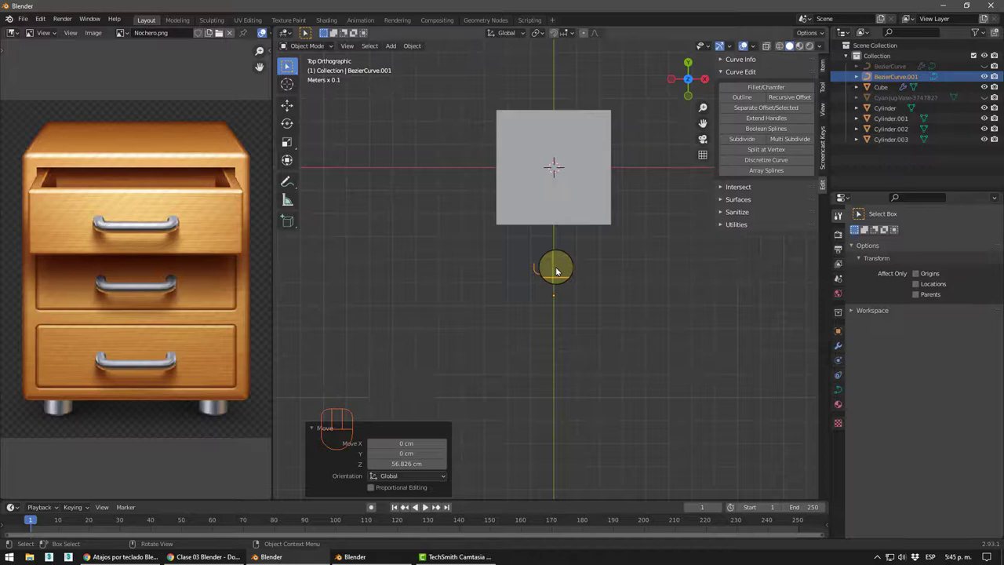
key(g)
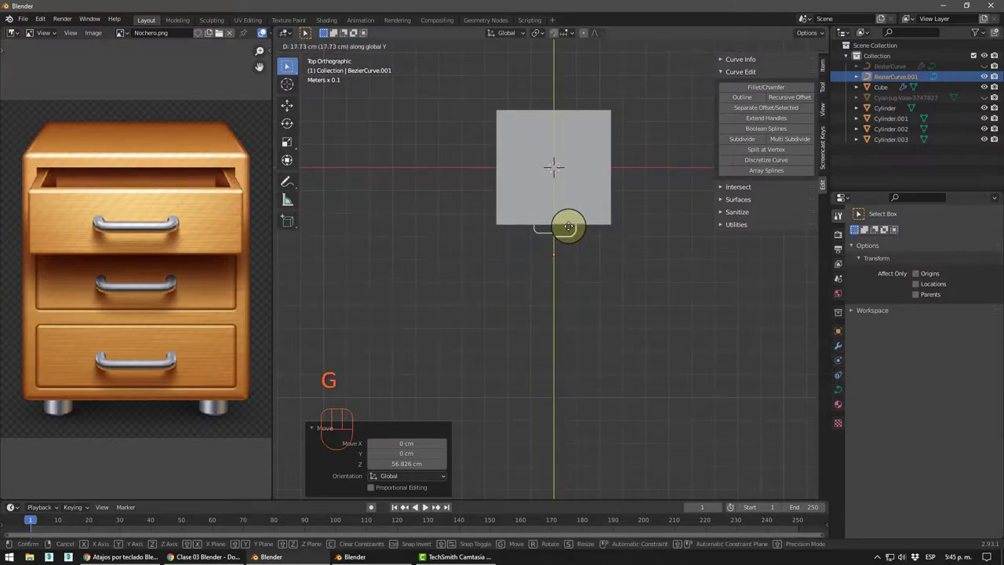
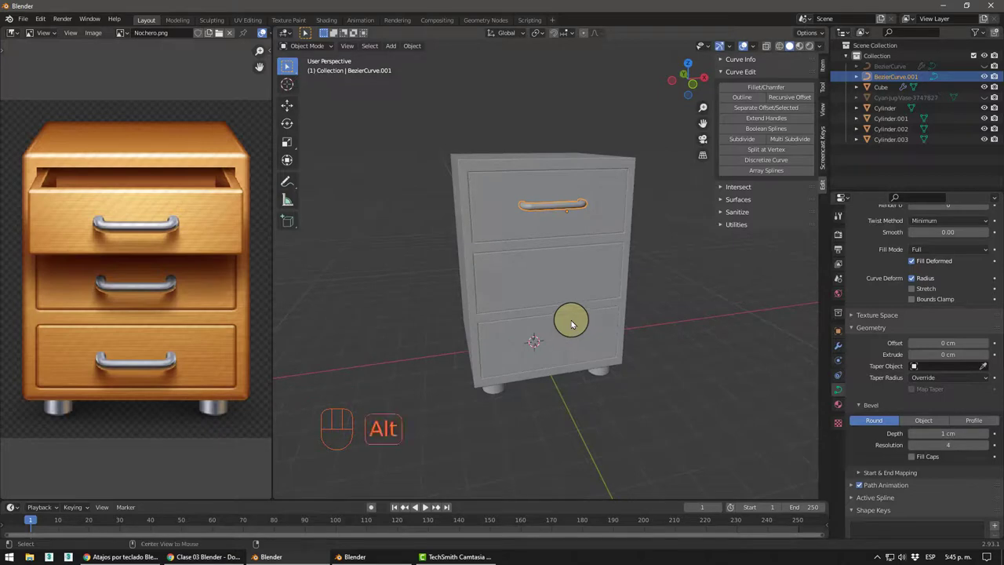
- Duplicate the handle down onto the middle and bottom drawer fronts
middle_click(560, 261)
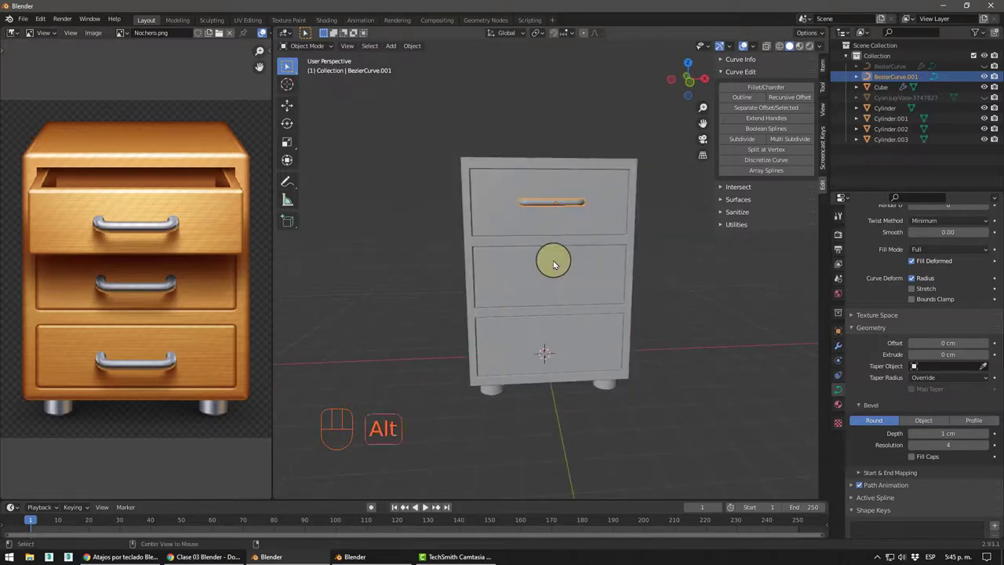
key(alt+d)
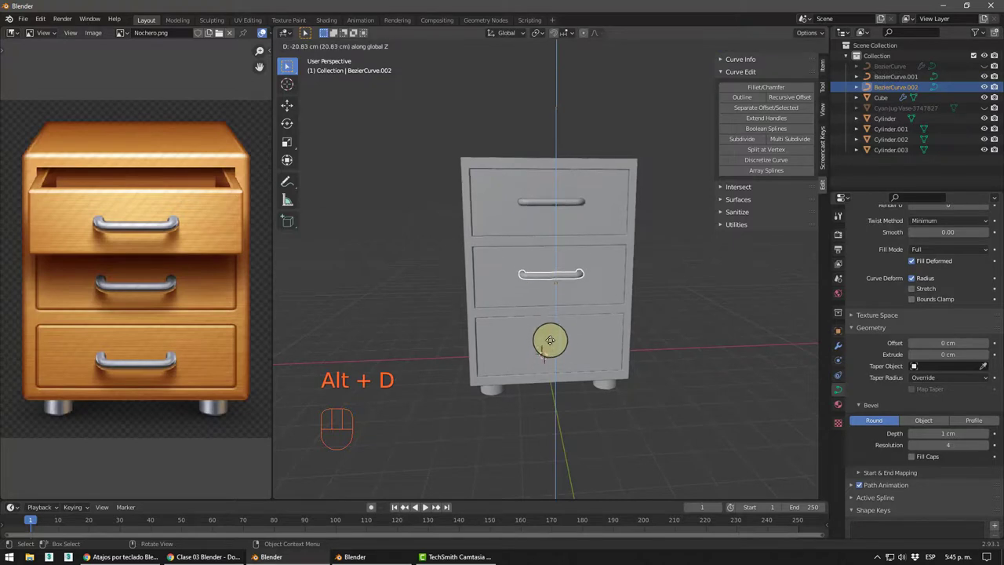
key(alt+d)
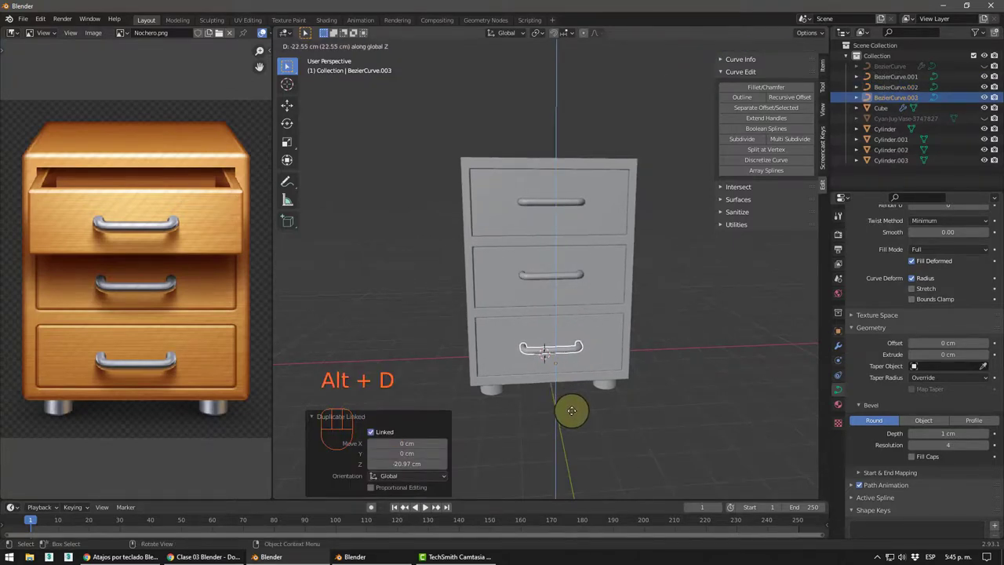
- Orbit the cabinet to inspect all three drawer handles
middle_click(671, 329)
middle_click(659, 319)
middle_click(656, 318)
middle_click(635, 331)
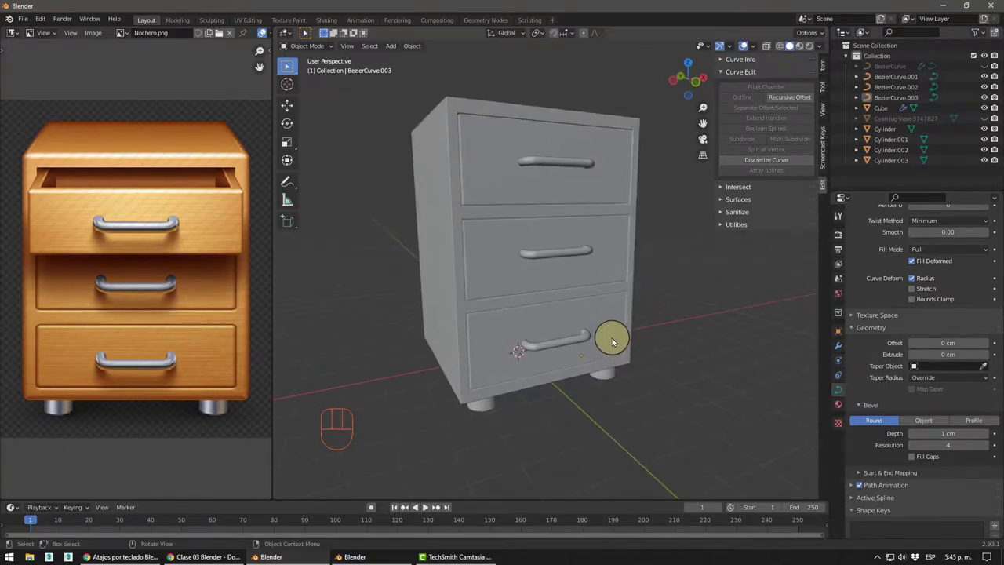
drag(615, 338, 615, 350)
middle_click(615, 348)
drag(627, 348, 627, 349)
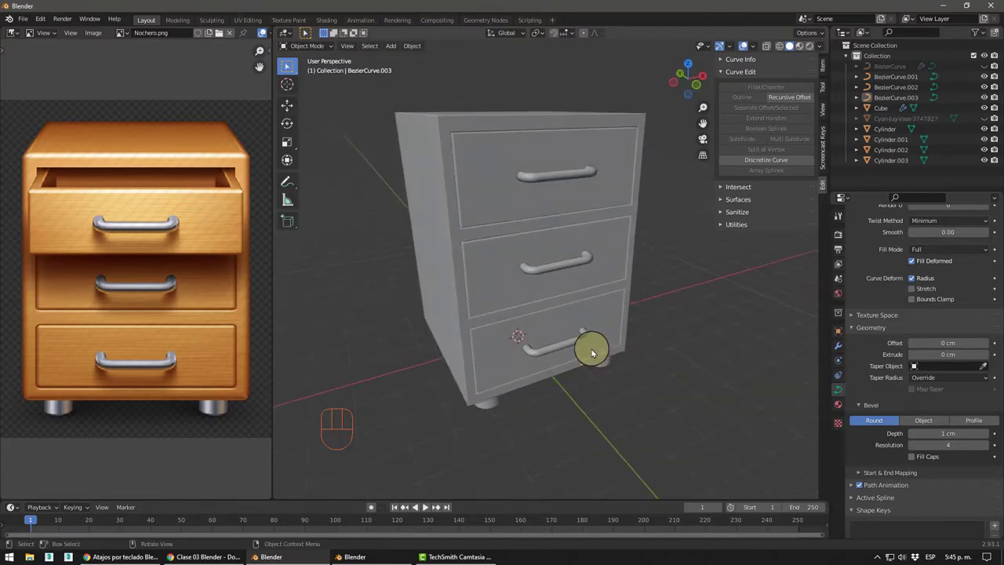